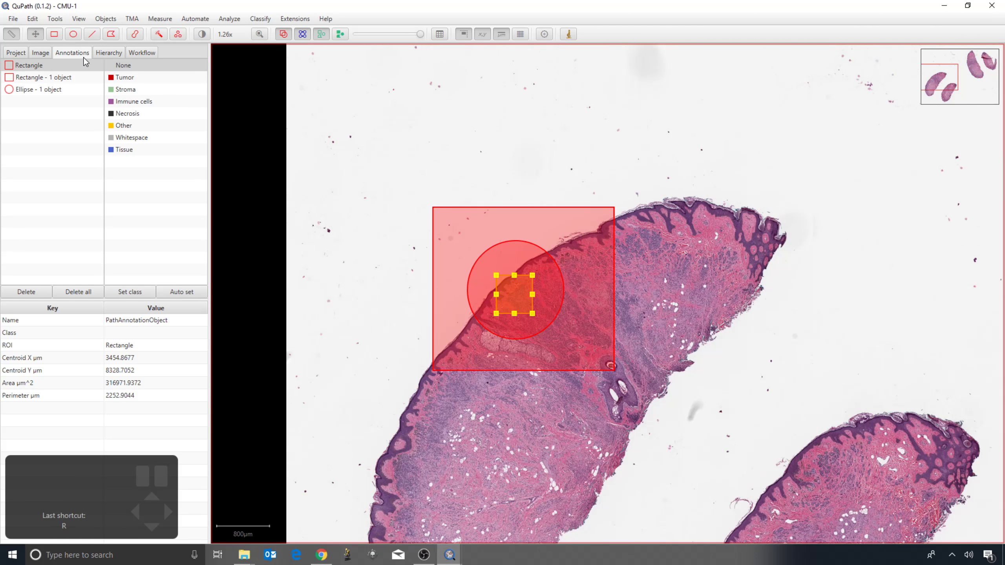
# Show the Hierarchy view listing annotations as a nested Rectangle > Ellipse > Rectangle tree
pyautogui.click(113, 54)
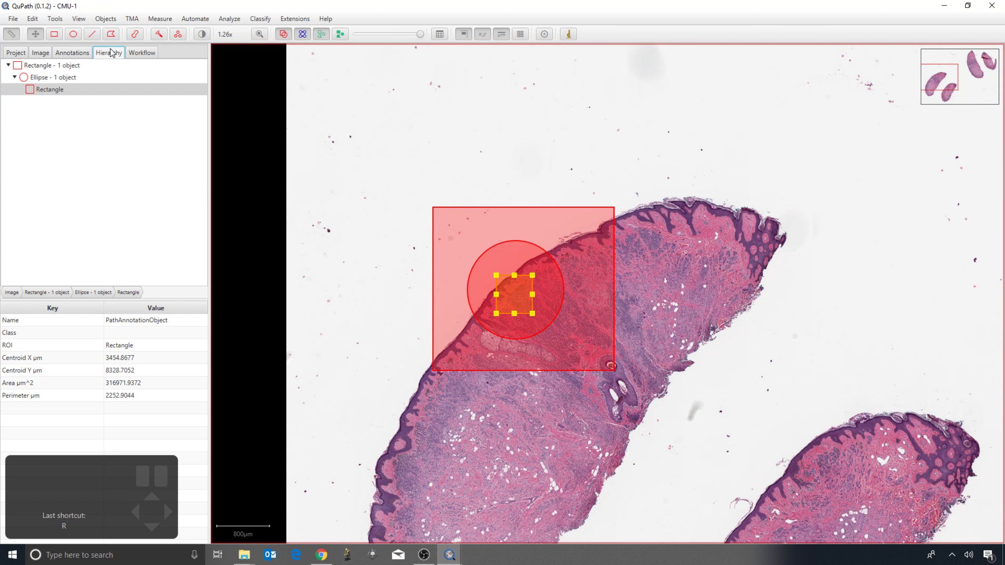
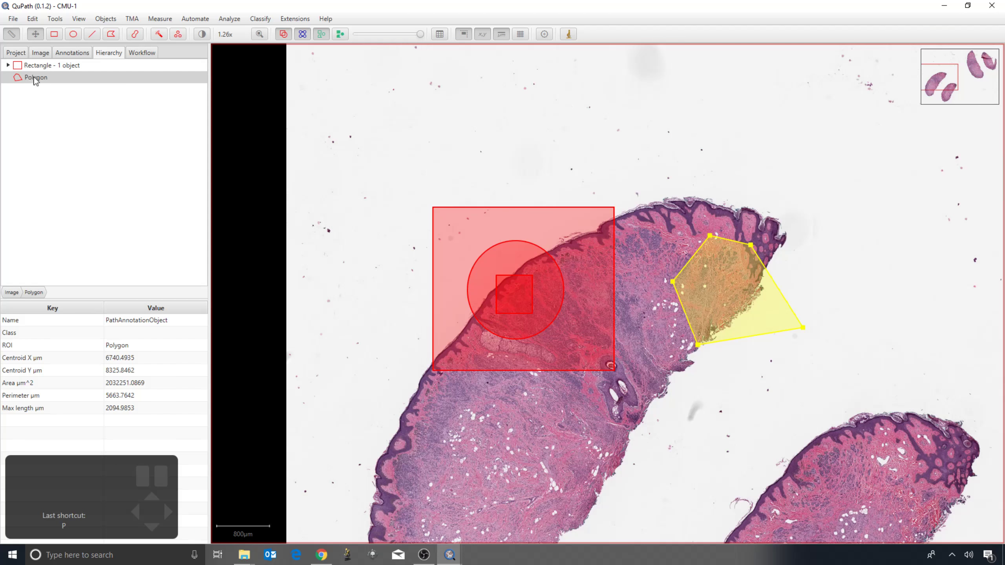
# Expand the large rectangle node and its ellipse child in the hierarchy tree
pyautogui.click(10, 70)
pyautogui.click(19, 84)
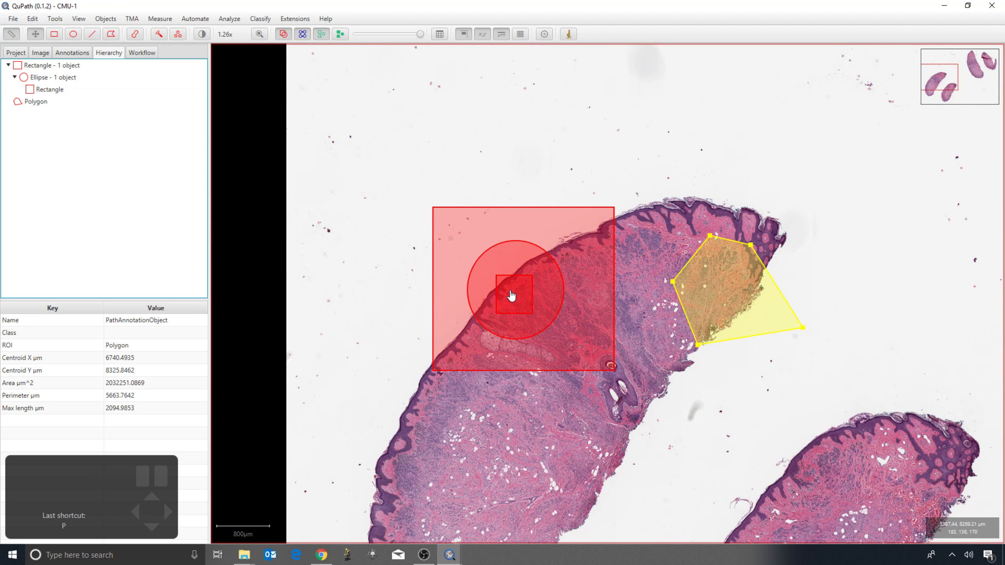
pyautogui.doubleClick(515, 303)
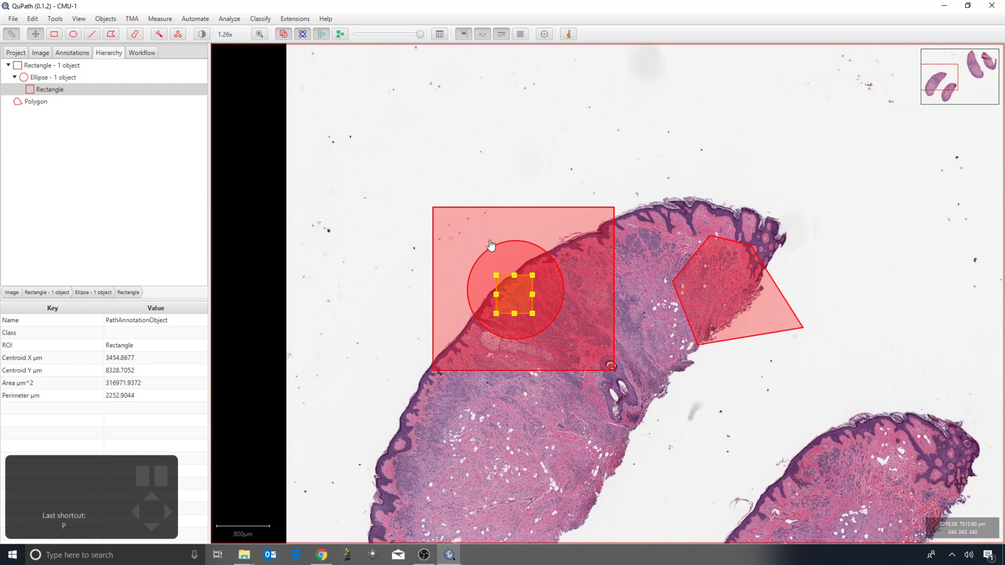
pyautogui.click(517, 302)
pyautogui.doubleClick(516, 302)
pyautogui.click(517, 301)
pyautogui.click(517, 301)
pyautogui.doubleClick(517, 302)
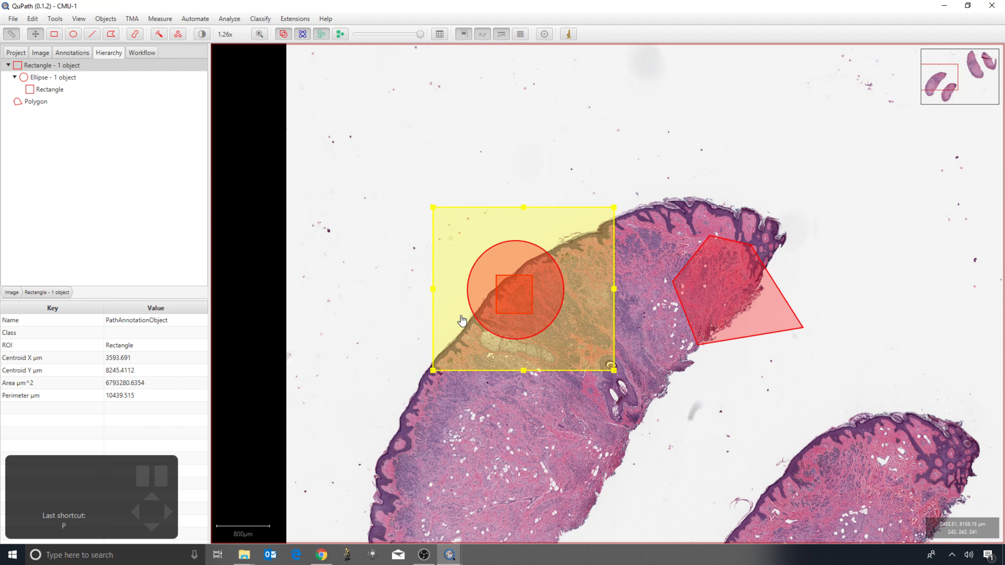
pyautogui.click(517, 295)
pyautogui.click(518, 295)
pyautogui.click(517, 295)
pyautogui.click(517, 295)
pyautogui.click(517, 295)
pyautogui.click(517, 295)
pyautogui.click(517, 295)
pyautogui.click(517, 295)
pyautogui.click(517, 294)
pyautogui.click(517, 295)
pyautogui.click(517, 295)
pyautogui.click(517, 295)
pyautogui.click(518, 295)
pyautogui.click(517, 295)
pyautogui.click(518, 295)
pyautogui.click(517, 295)
pyautogui.click(517, 295)
pyautogui.click(518, 295)
pyautogui.click(517, 295)
pyautogui.click(517, 295)
pyautogui.click(517, 295)
pyautogui.click(517, 295)
pyautogui.click(517, 295)
pyautogui.click(517, 295)
pyautogui.click(518, 295)
pyautogui.click(518, 295)
pyautogui.click(517, 295)
pyautogui.click(517, 295)
pyautogui.click(517, 295)
pyautogui.doubleClick(517, 295)
pyautogui.click(517, 295)
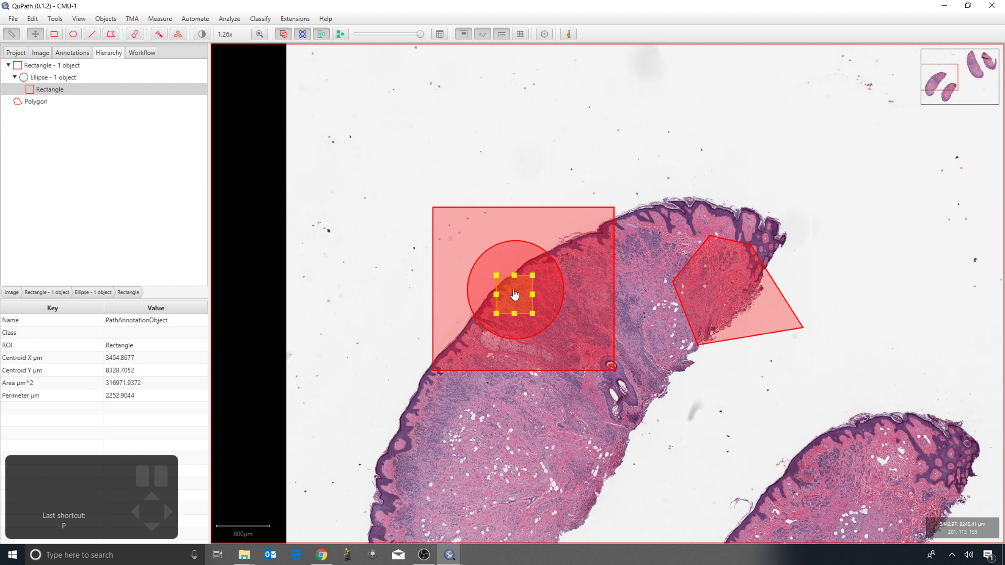
# Move the small rectangle up-left out of the ellipse so it becomes the large rectangle's direct child
pyautogui.moveTo(520, 298); pyautogui.dragTo(464, 236)
pyautogui.moveTo(459, 235); pyautogui.dragTo(514, 297)
pyautogui.moveTo(515, 306); pyautogui.dragTo(589, 248)
pyautogui.moveTo(587, 243); pyautogui.dragTo(521, 295)
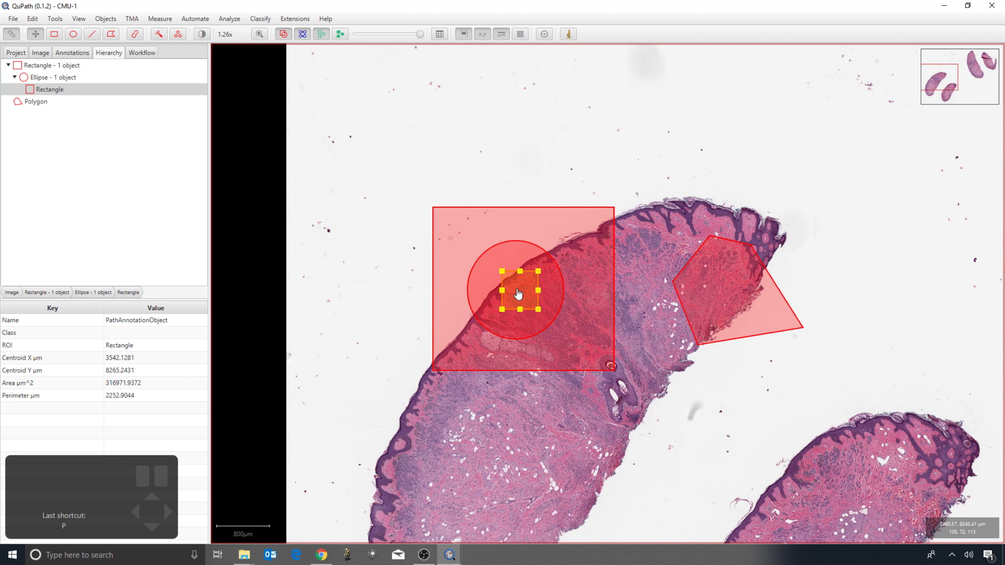
pyautogui.moveTo(521, 294); pyautogui.dragTo(511, 295)
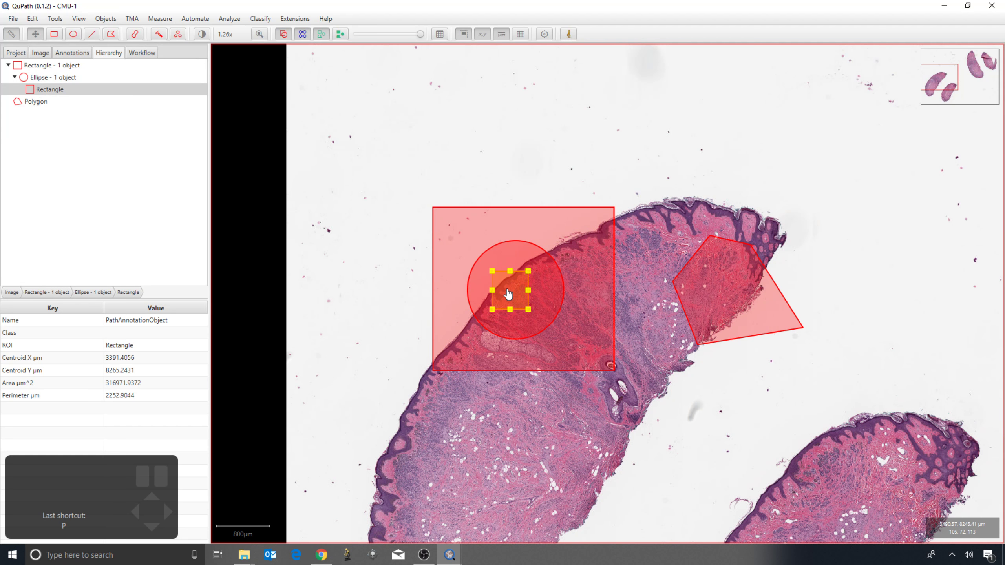
pyautogui.moveTo(511, 295); pyautogui.dragTo(487, 264)
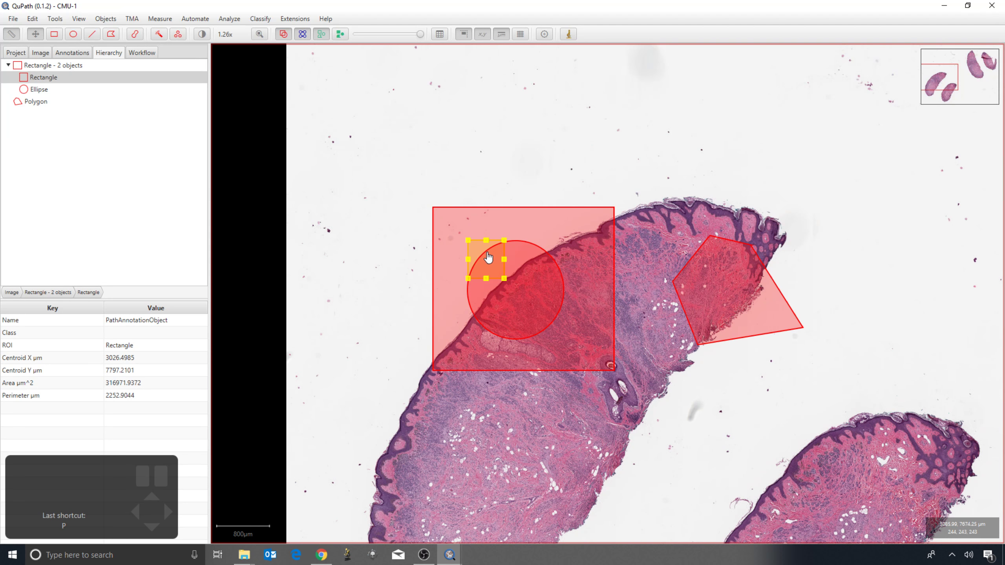
pyautogui.moveTo(491, 270); pyautogui.dragTo(504, 293)
pyautogui.scroll(3)
pyautogui.scroll(3)
pyautogui.moveTo(499, 283); pyautogui.dragTo(487, 274)
pyautogui.scroll(3)
pyautogui.scroll(3)
pyautogui.scroll(-3)
pyautogui.scroll(3)
pyautogui.moveTo(497, 294); pyautogui.dragTo(510, 305)
pyautogui.scroll(3)
pyautogui.scroll(3)
pyautogui.click(505, 298)
pyautogui.scroll(3)
pyautogui.doubleClick(514, 234)
pyautogui.scroll(3)
# Request deletion of the large rectangle, bringing up the keep-2-descendants prompt
pyautogui.press('BackSpace')
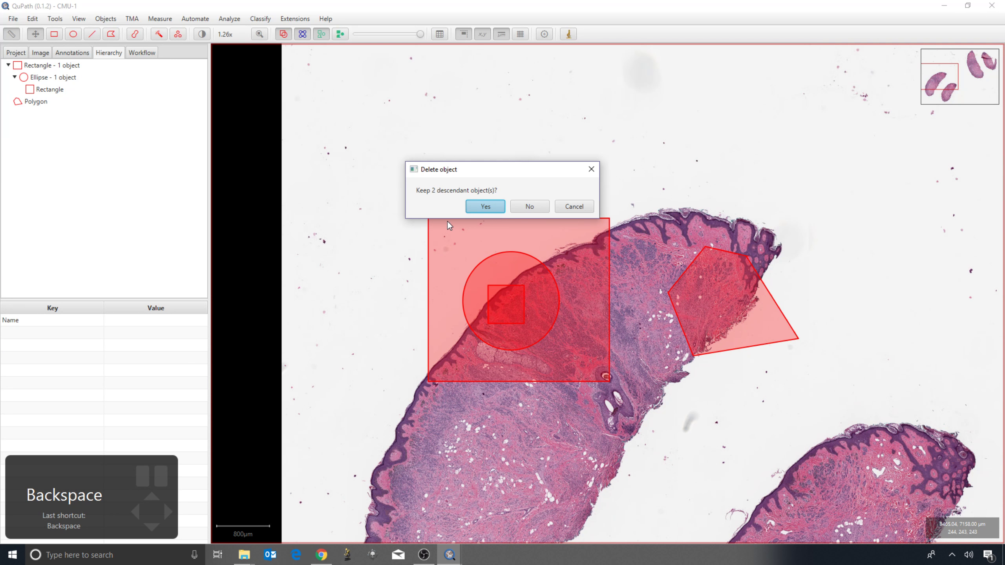
pyautogui.doubleClick(575, 247)
pyautogui.press('BackSpace')
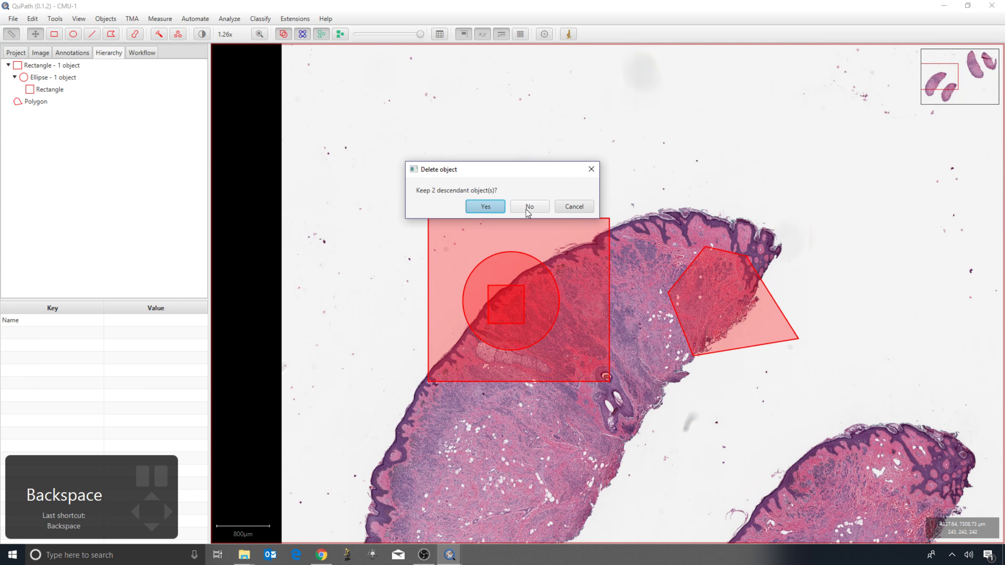
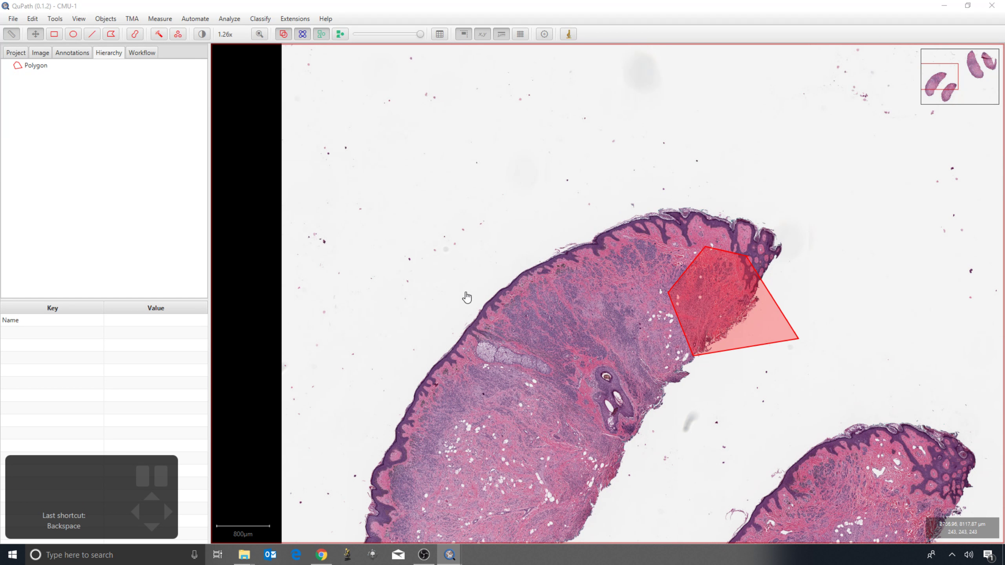
pyautogui.click(508, 303)
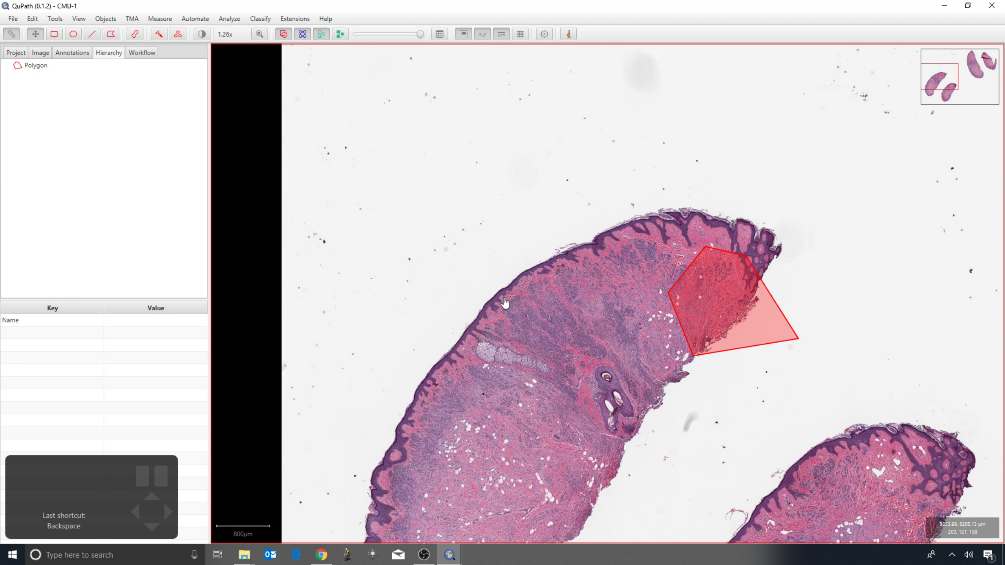
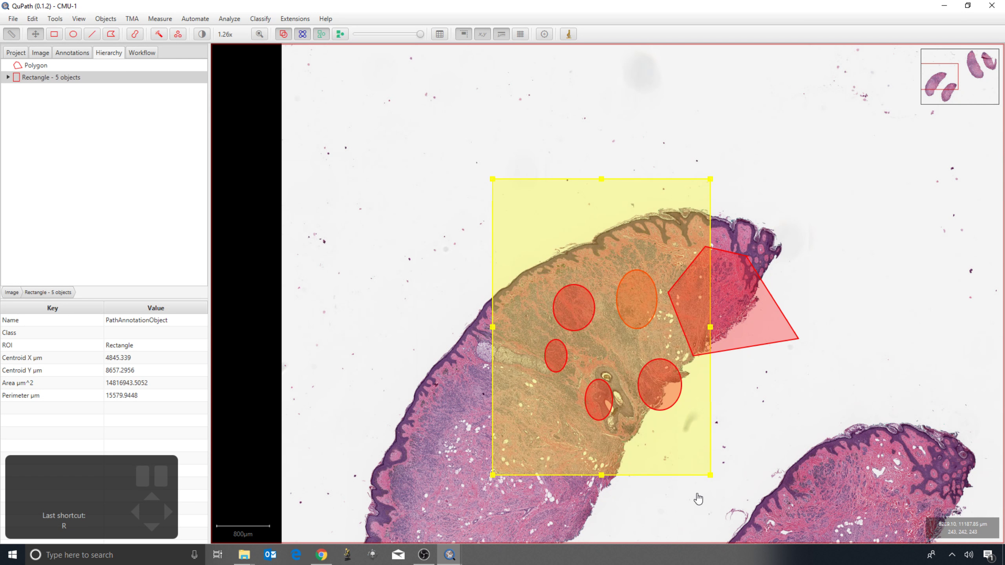
pyautogui.press('BackSpace')
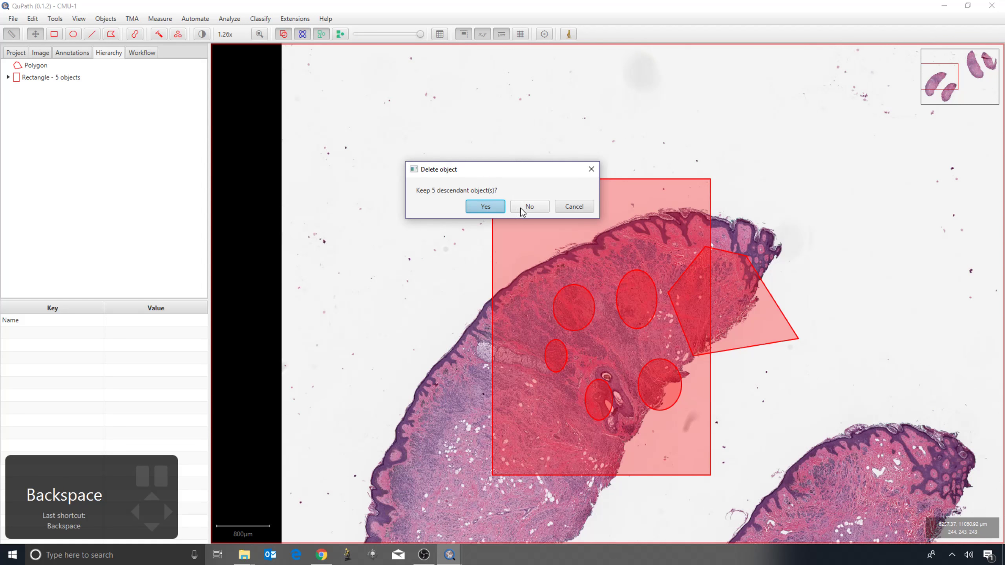